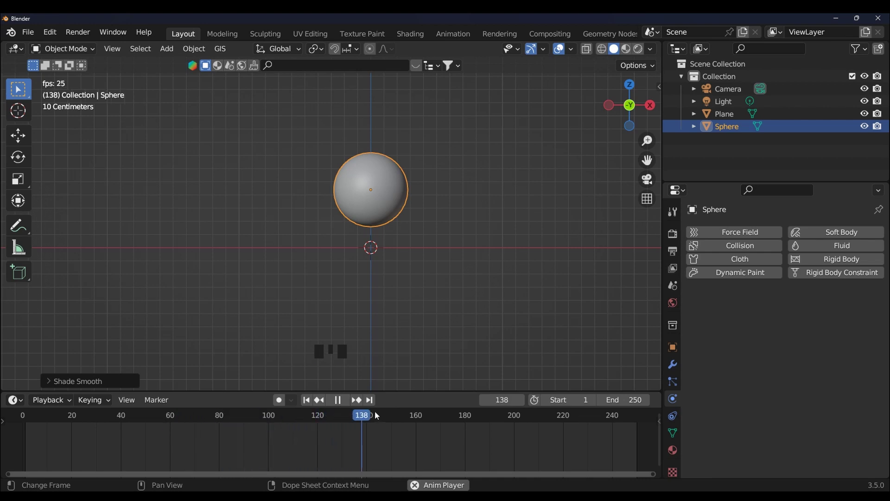
- Orbit around the scene to look across the plane before adding physics
key("space")
left_click_drag(389, 419, 511, 287)
left_click_drag(512, 287, 710, 261)
left_click_drag(710, 261, 502, 351)
key("space")
key("space")
- Add Cloth physics to the Sphere, play the simulation, then rewind to frame 1
left_click(305, 404)
key("space")
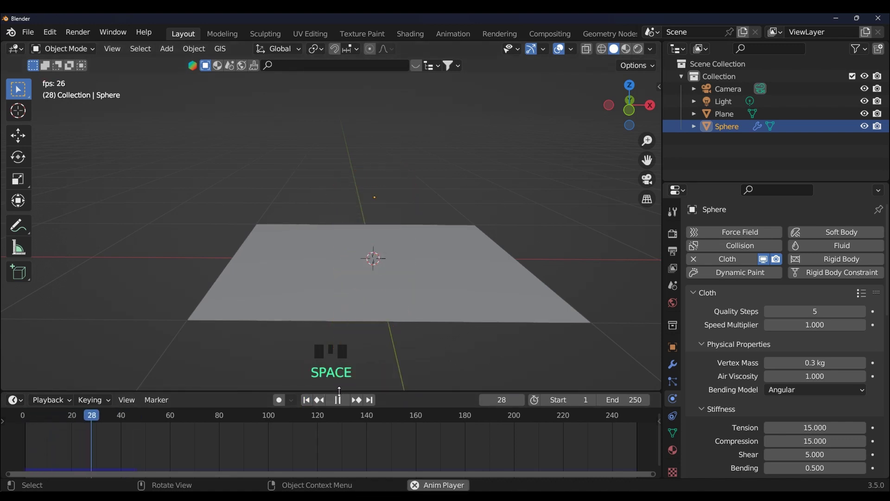
left_click(341, 405)
scroll("down", 3)
key("space")
scroll("down", 3)
scroll("down", 3)
key("space")
left_click_drag(306, 402, 377, 356)
scroll("up", 3)
scroll("up", 3)
scroll("down", 3)
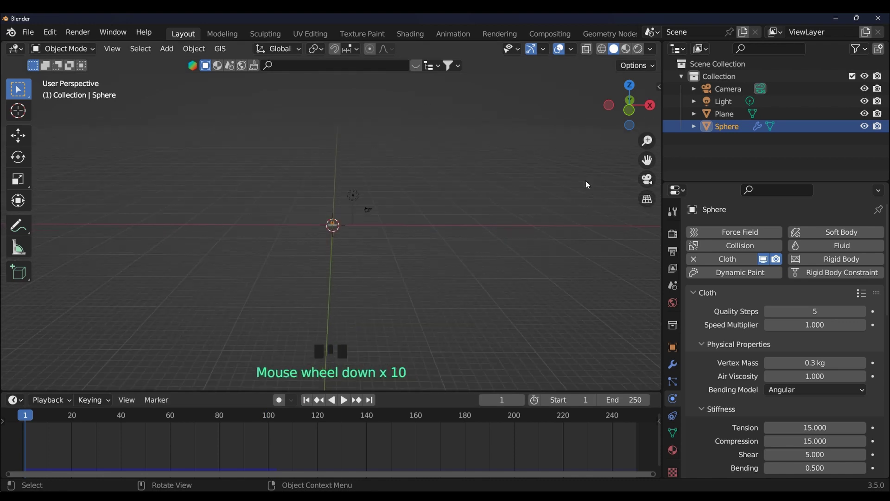
left_click_drag(649, 160, 497, 303)
key("space")
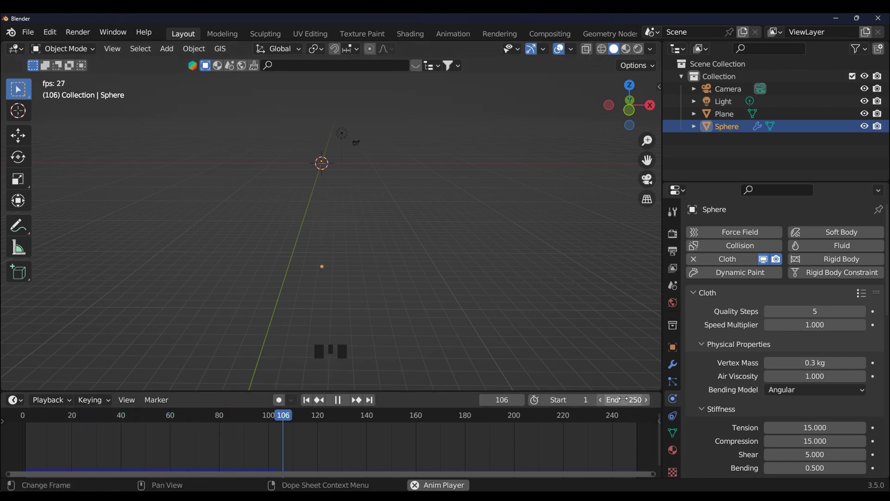
scroll("down", 3)
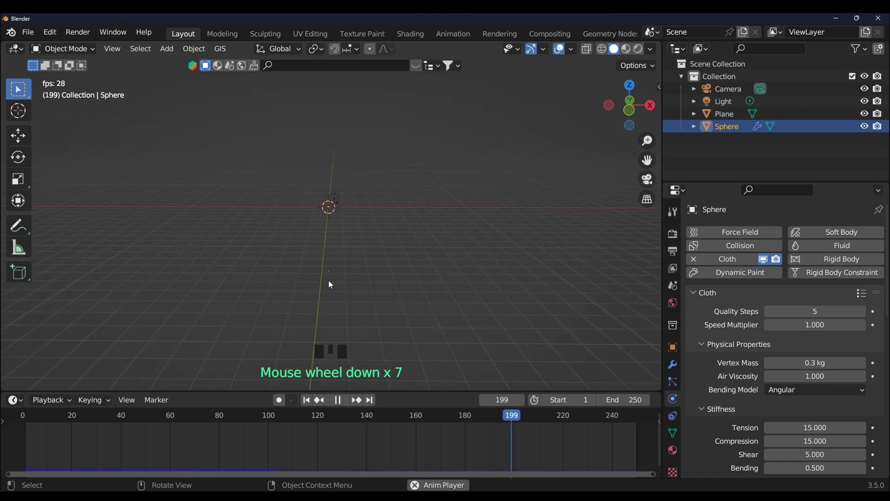
scroll("down", 3)
key("space")
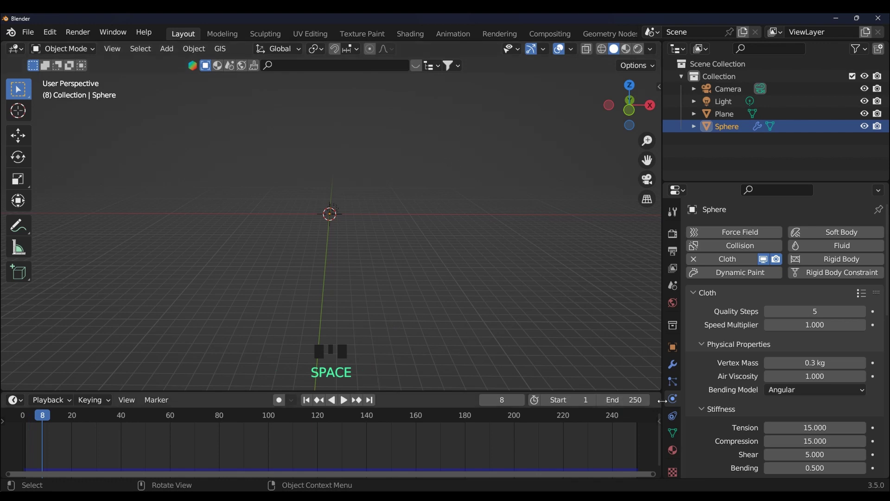
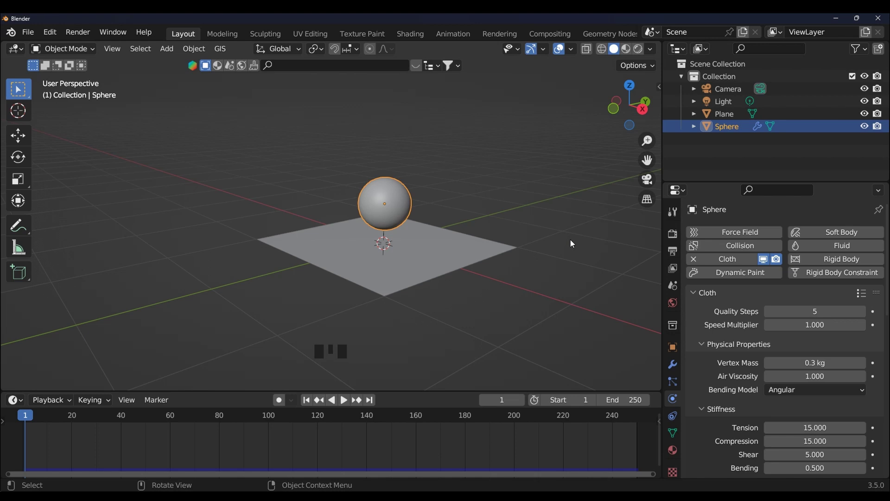
- Zoom in on the sphere and plane at frame 1
scroll("up", 3)
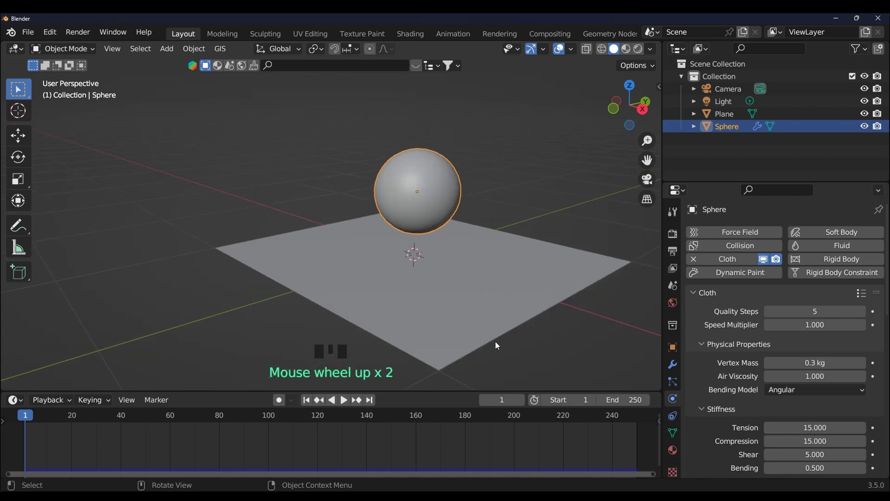
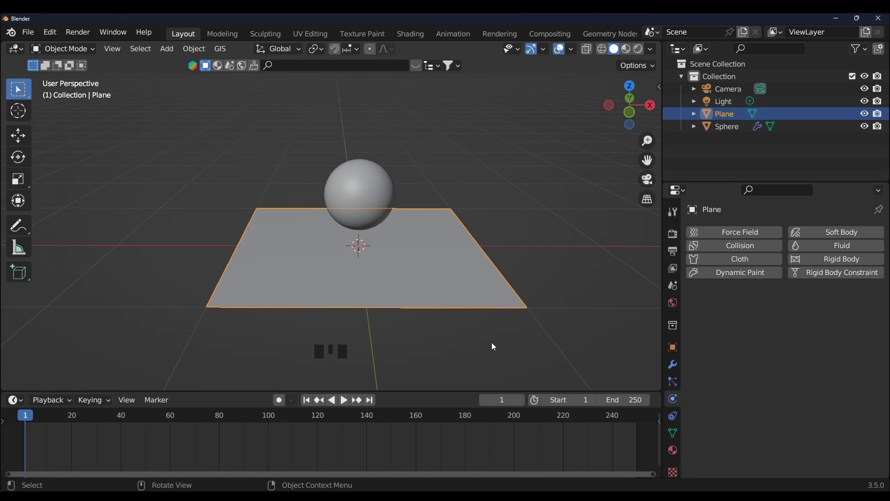
- Orbit and zoom to a lower angle on the collision plane and cloth sphere
scroll("up", 3)
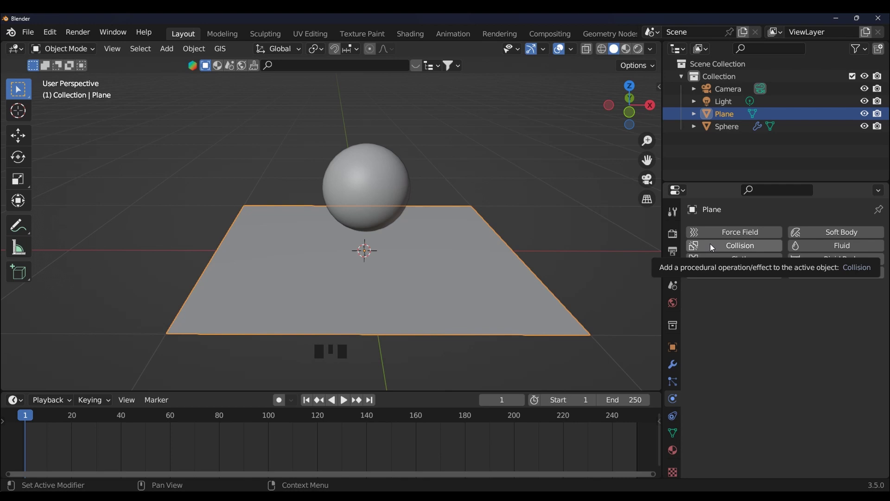
left_click_drag(732, 248, 482, 374)
scroll("down", 3)
left_click_drag(488, 359, 473, 336)
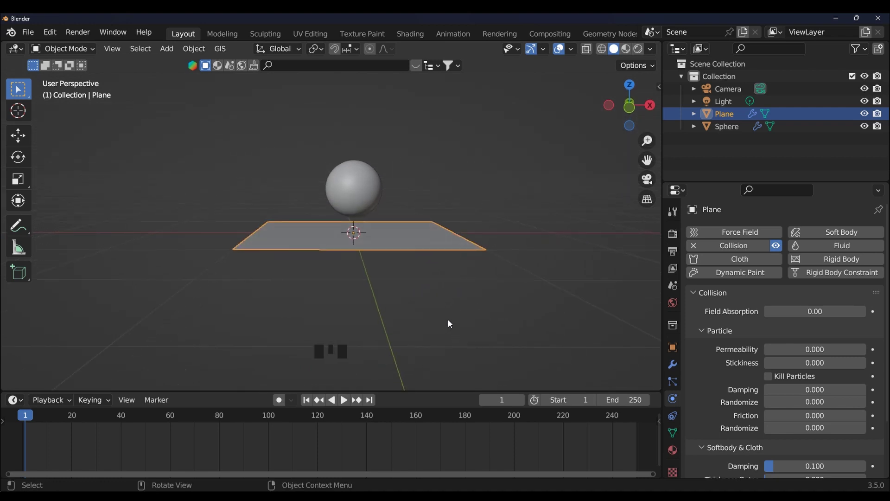
- Play until the sphere collapses into a dome on the plane, stop, and rewind to frame 1
key("space")
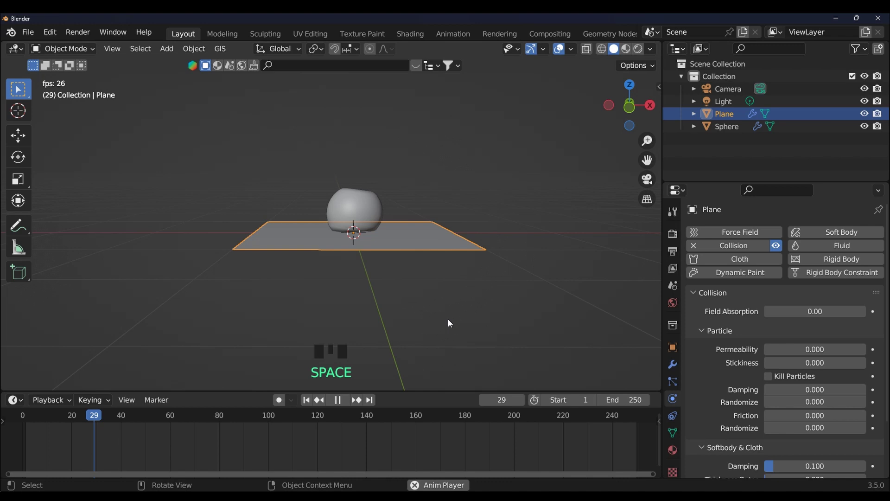
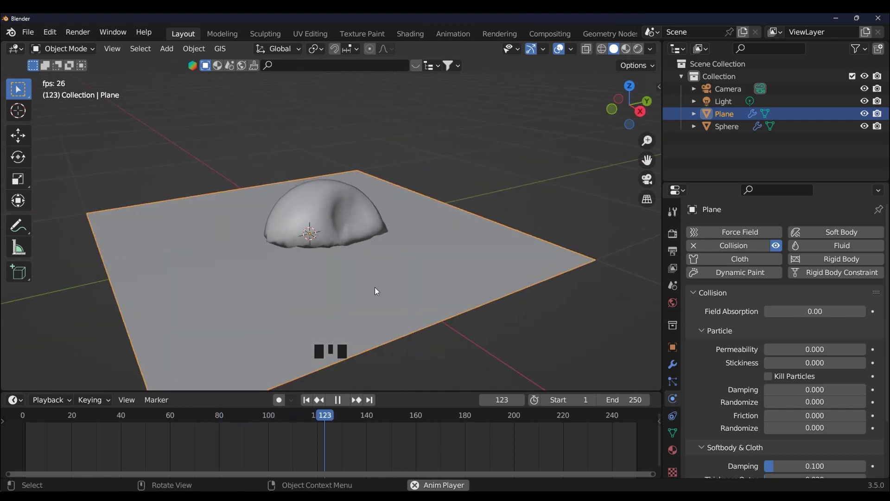
key("space")
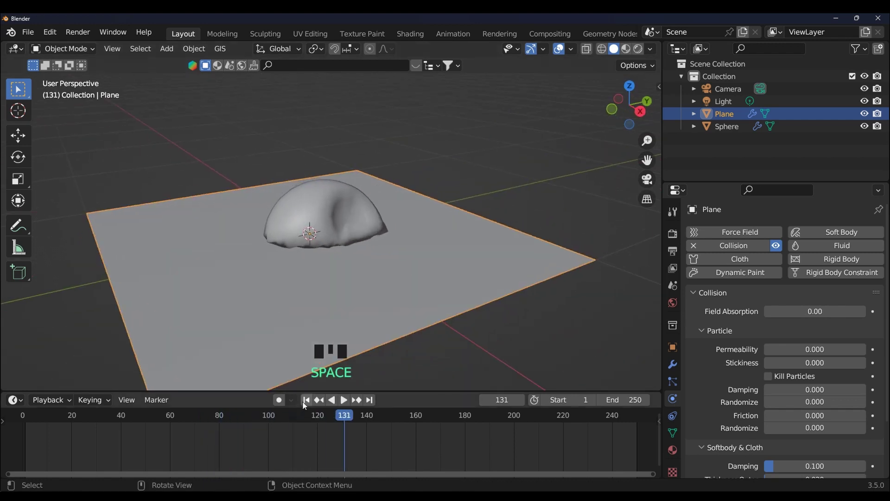
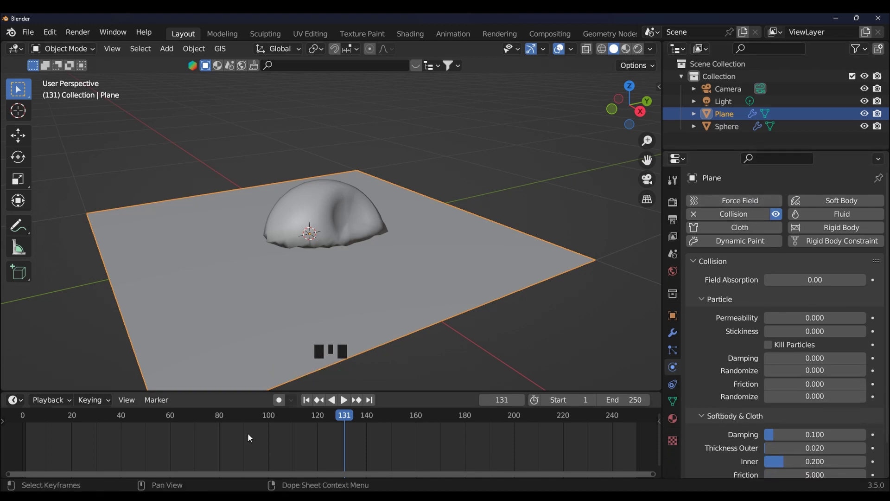
left_click_drag(303, 401, 347, 145)
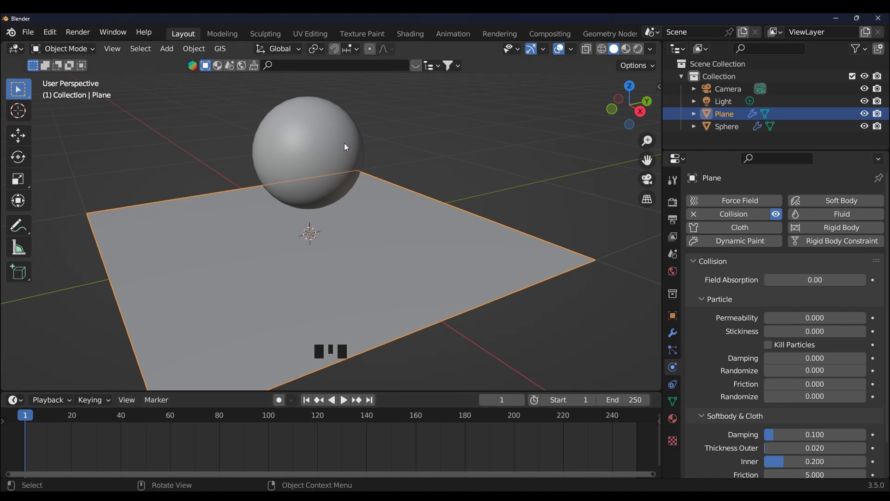
- Select the Sphere to show its cloth settings
left_click(340, 140)
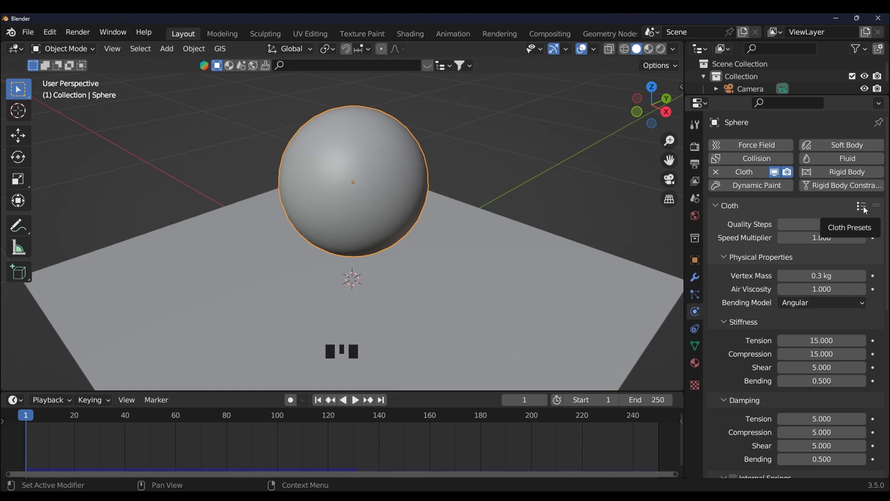
- Widen the Properties editor and browse the cloth presets for a heavier one
left_click_drag(867, 211, 825, 270)
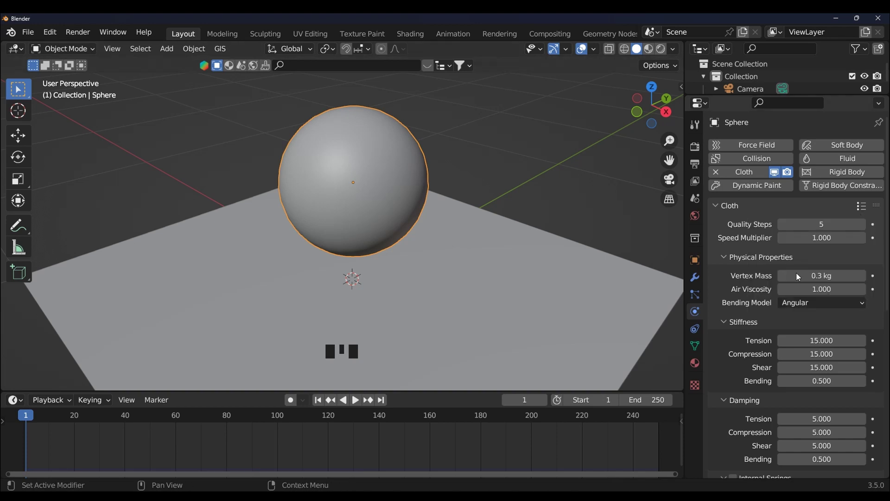
left_click_drag(864, 210, 833, 349)
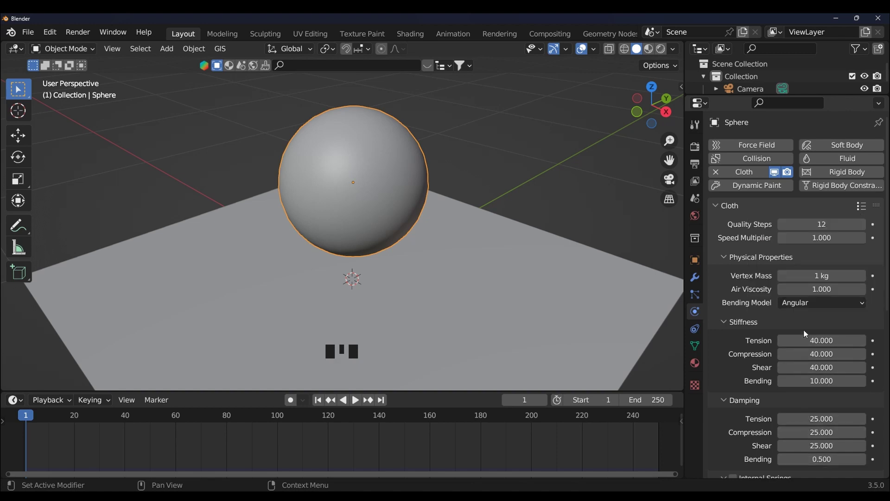
left_click_drag(864, 207, 812, 241)
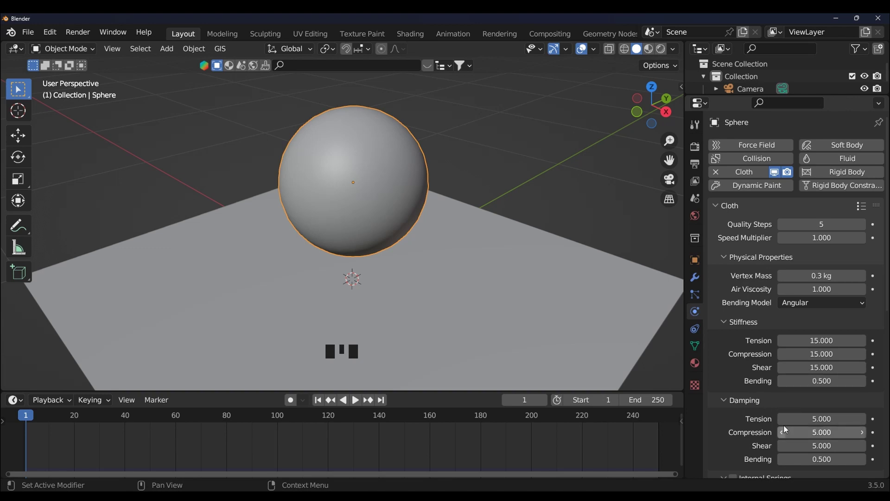
left_click_drag(865, 207, 801, 398)
- Scroll through the Cloth stiffness and damping settings and back up
scroll("down", 3)
scroll("down", 3)
scroll("up", 3)
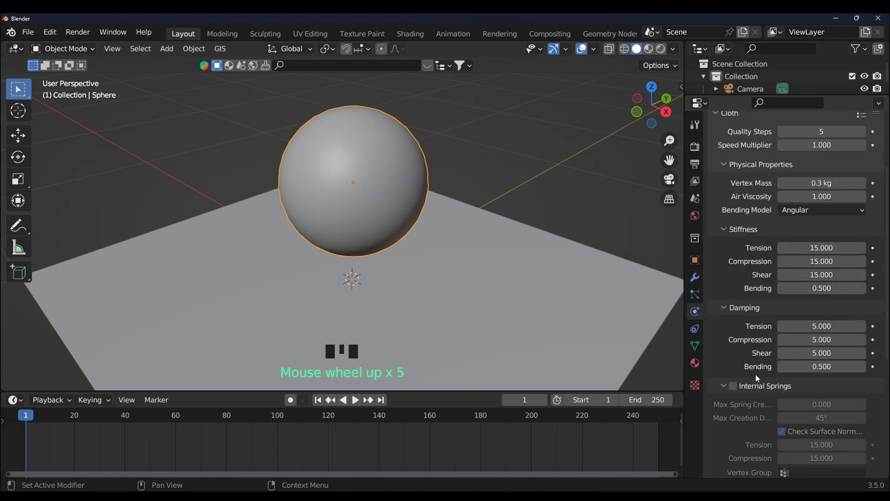
scroll("up", 3)
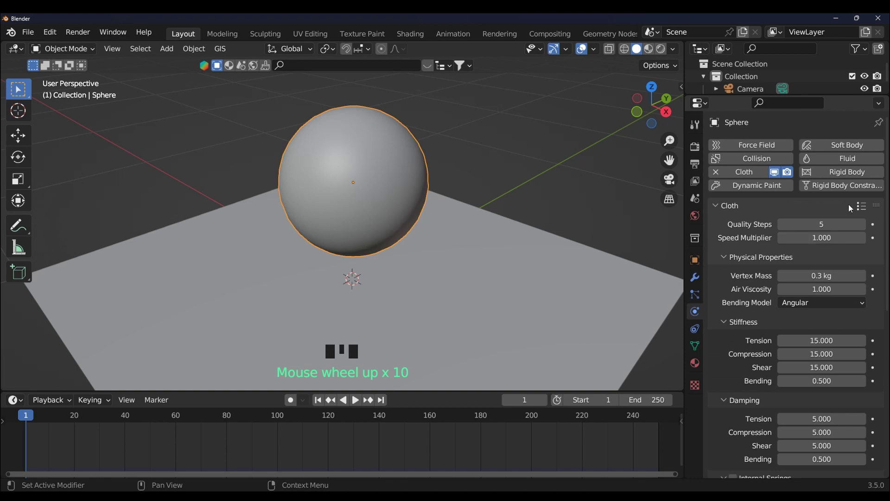
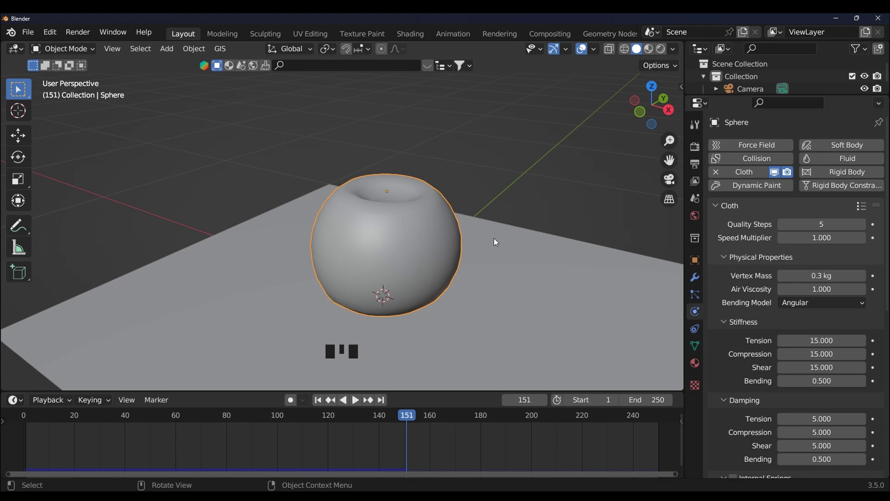
- View the cloth presets Cotton, Denim, Leather, Rubber, Silk, then dismiss the list
left_click_drag(865, 209, 815, 264)
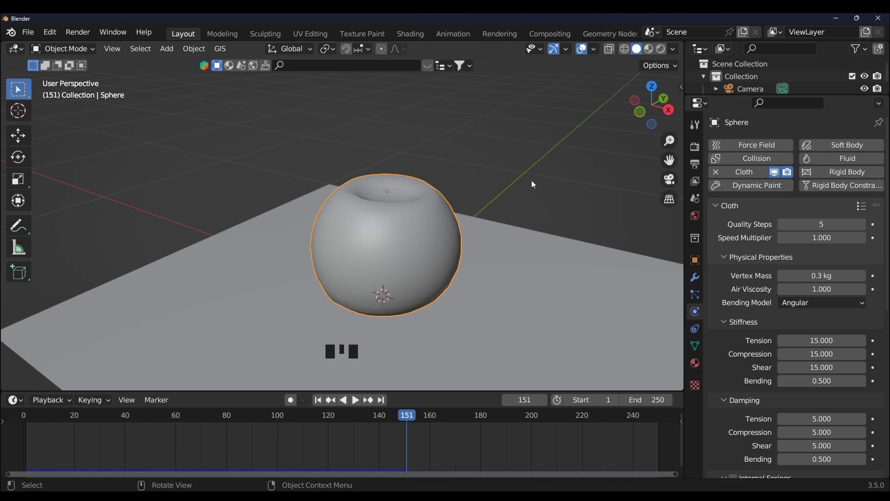
left_click_drag(863, 213, 833, 238)
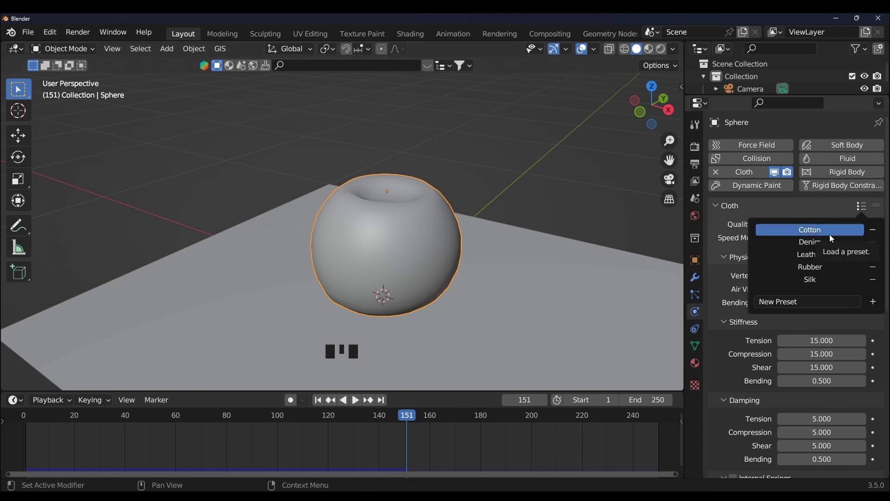
scroll("down", 3)
scroll("up", 3)
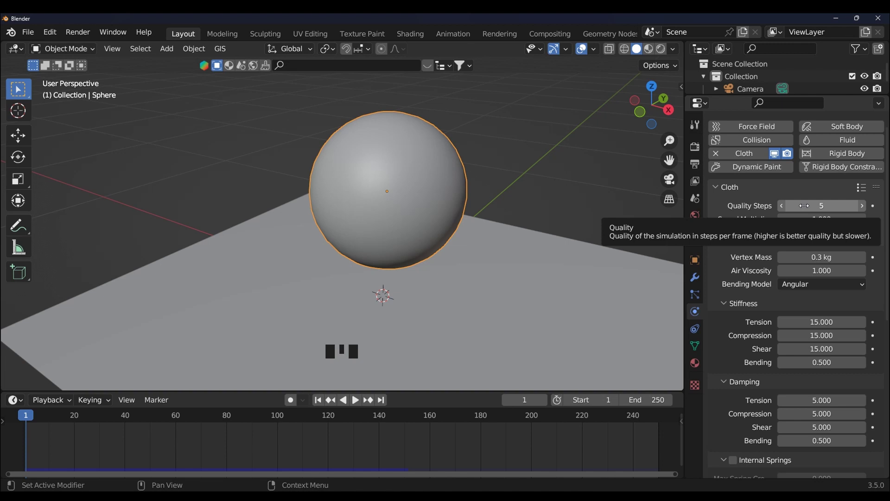
- Play the collapse at 25 quality steps, orbit to watch, and rewind
key("space")
left_click_drag(368, 366, 803, 348)
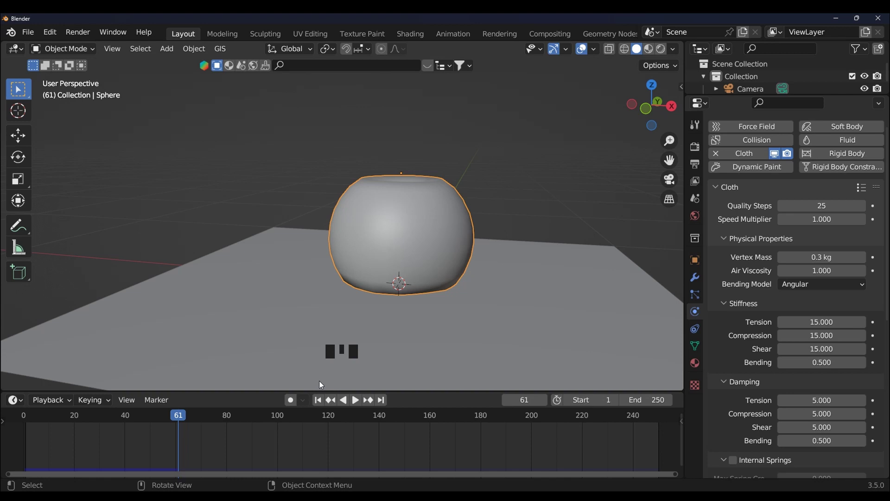
left_click_drag(316, 407, 357, 107)
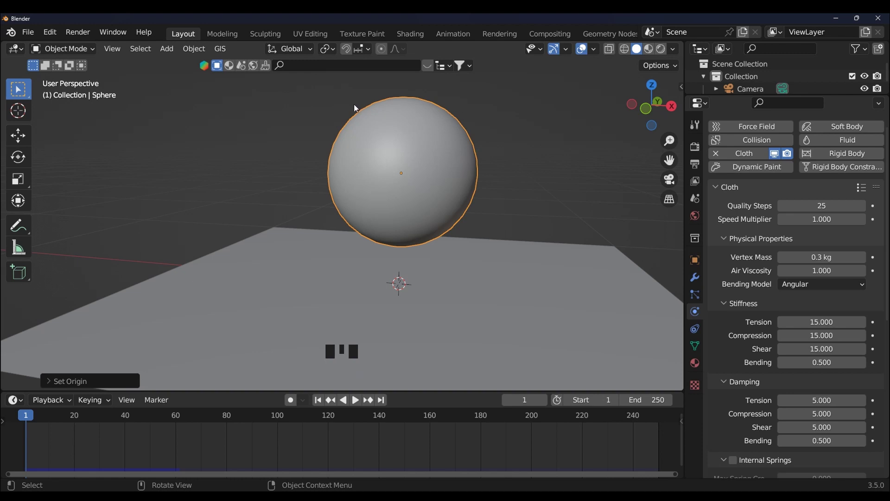
- Replay from the start, orbiting around the dented sphere resting on the plane
key("space")
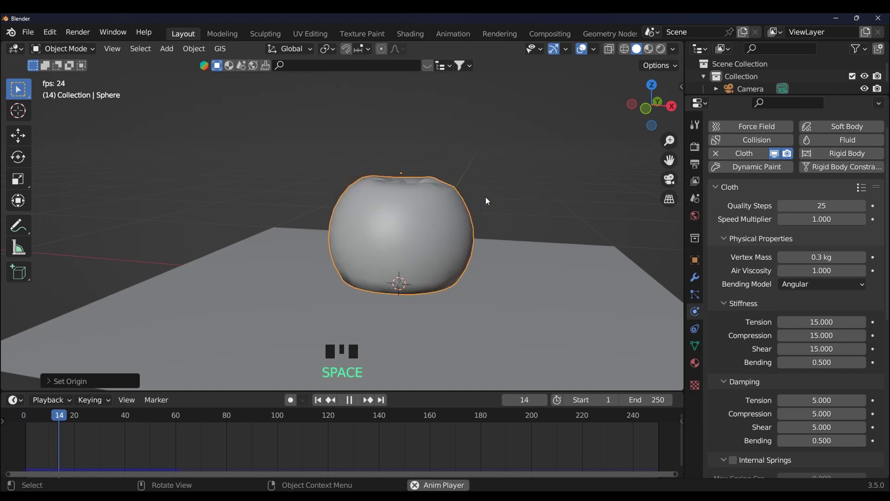
middle_click(407, 302)
scroll("up", 3)
scroll("down", 3)
middle_click(396, 293)
key("space")
key("space")
middle_click(400, 296)
scroll("up", 3)
left_click_drag(373, 250, 421, 154)
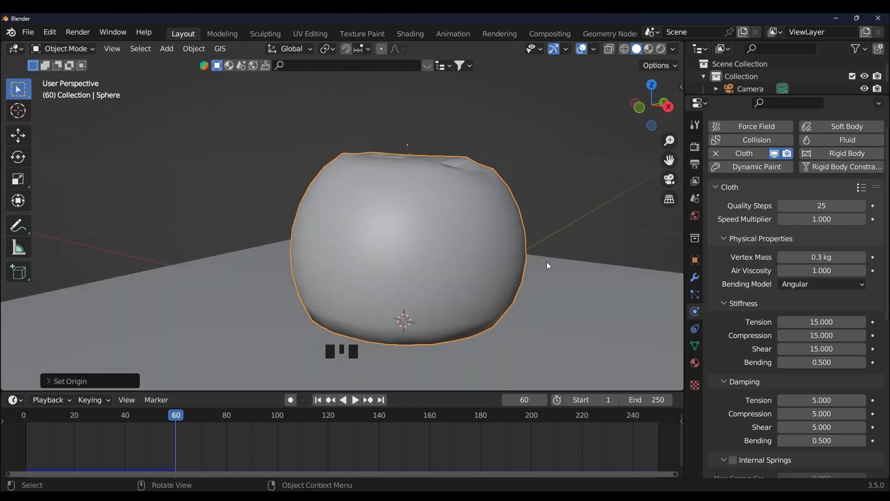
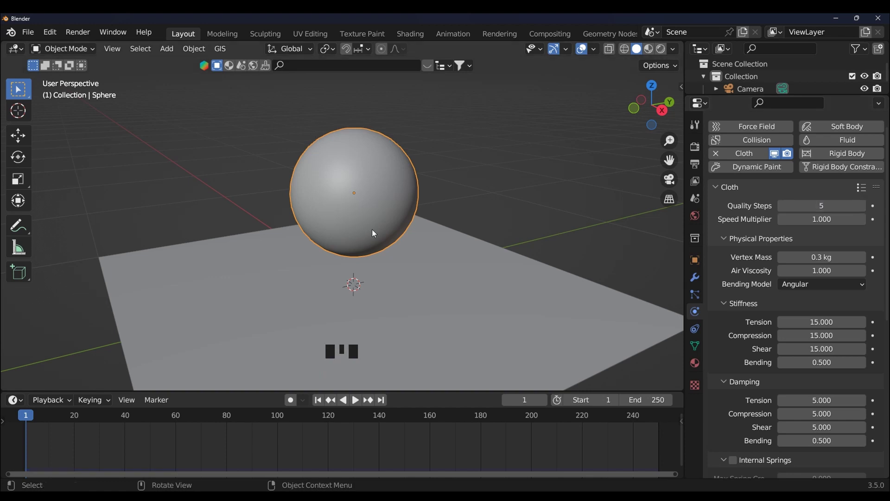
- Play the collapse at 5 quality steps, looking down on the deeper dent, then stop
key("space")
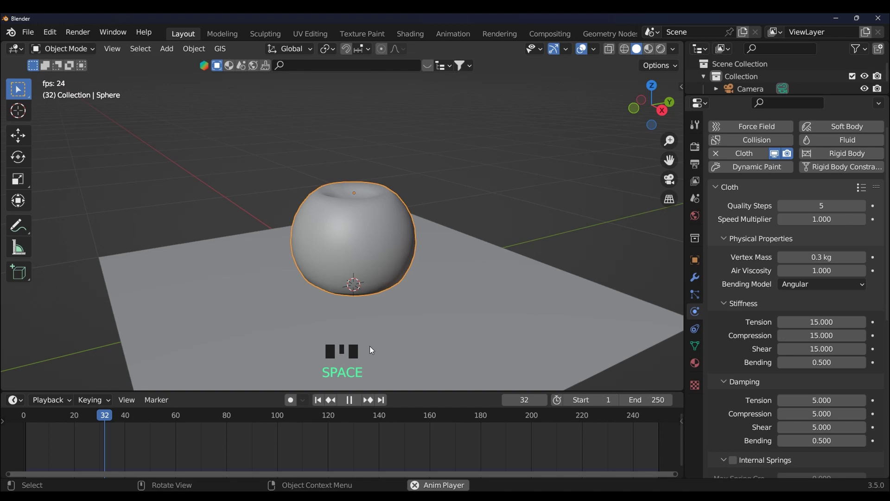
middle_click(365, 333)
scroll("up", 3)
key("space")
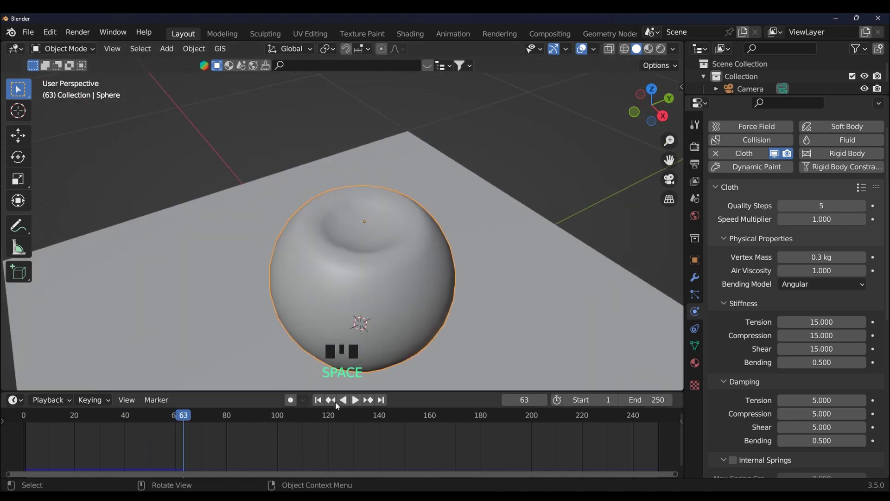
- Raise the cloth speed multiplier to 3 and play the faster collapse
left_click_drag(318, 402, 797, 233)
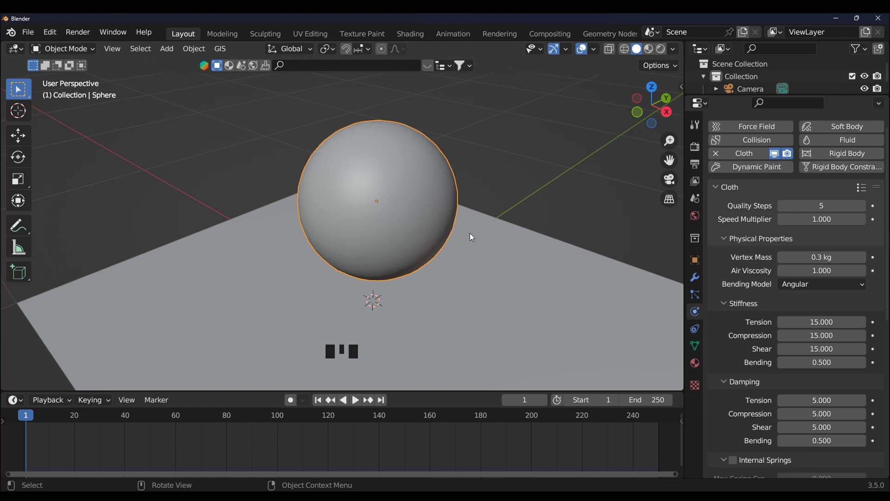
key("space")
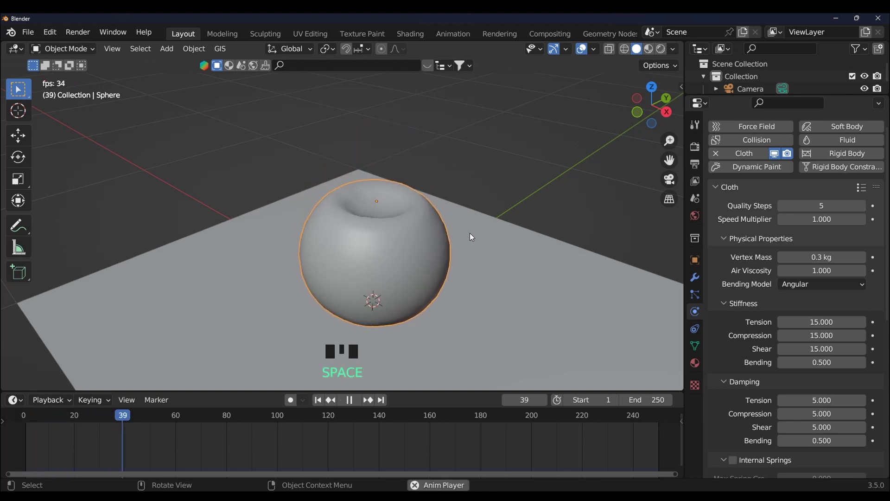
key("space")
left_click_drag(318, 407, 565, 249)
key("space")
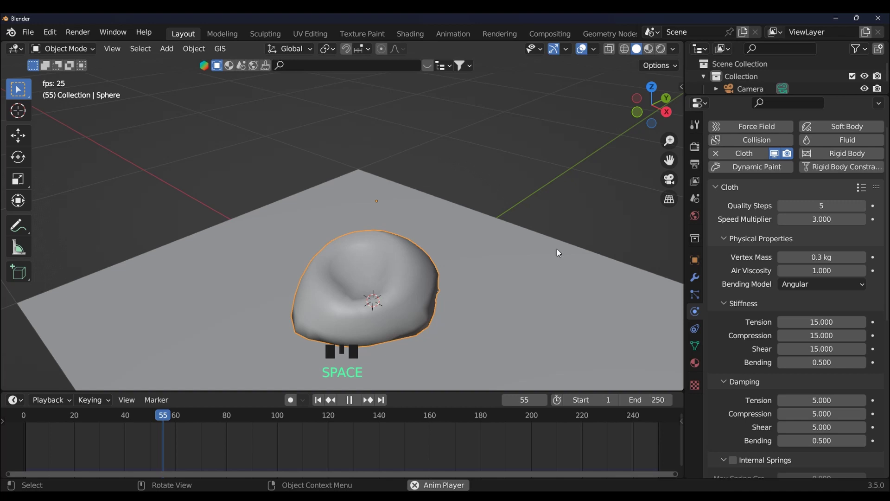
key("space")
- Orbit to watch the flattened sphere during playback, then stop
scroll("down", 3)
left_click_drag(481, 277, 477, 273)
scroll("up", 3)
left_click_drag(514, 319, 376, 312)
key("space")
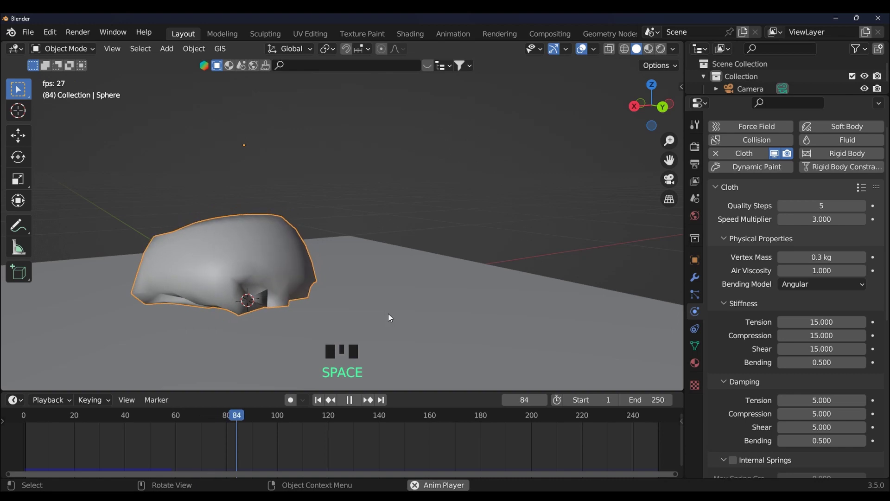
key("space")
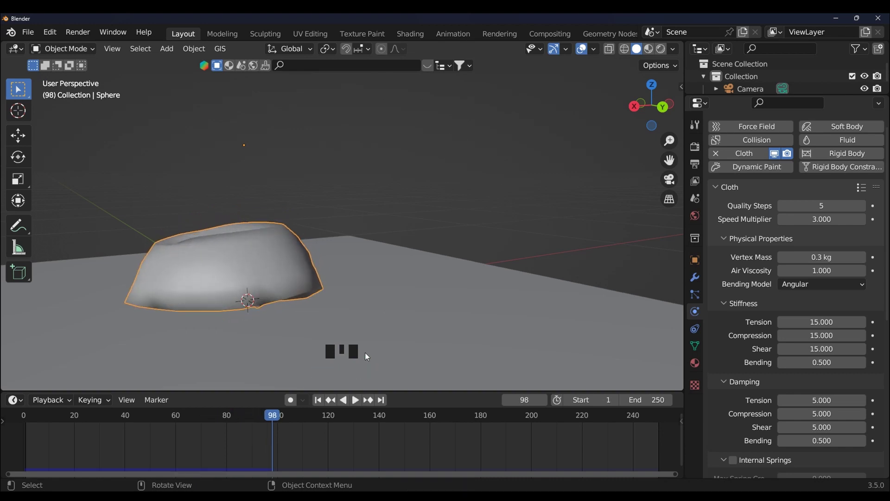
- Set the speed multiplier back to 1, replay the fall, and return to frame 1
left_click(317, 408)
left_click_drag(317, 403, 599, 225)
scroll("down", 3)
key("space")
left_click_drag(427, 276, 476, 290)
key("space")
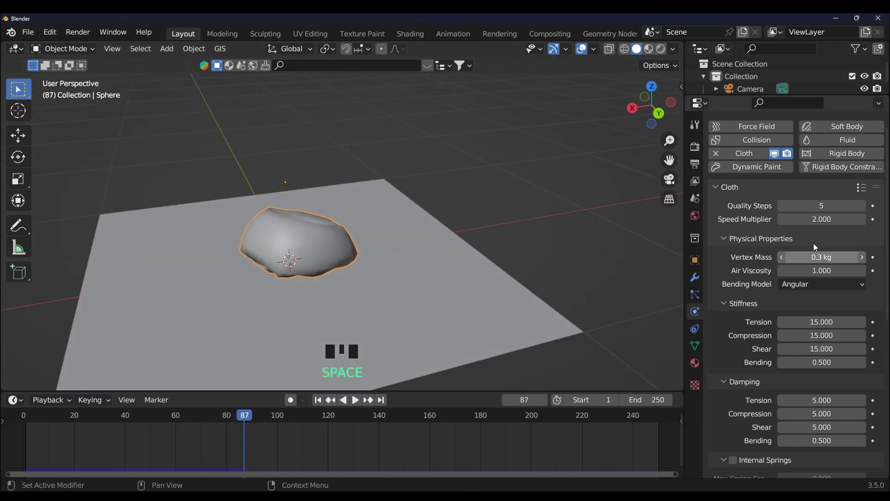
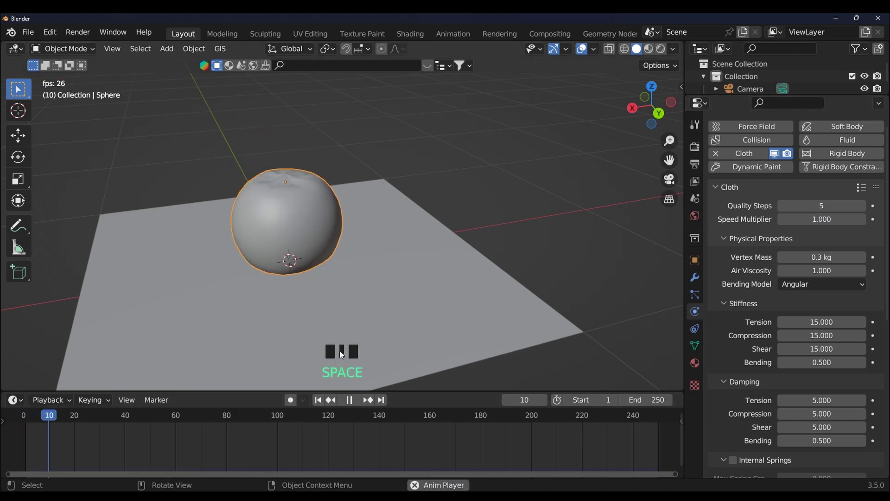
key("space")
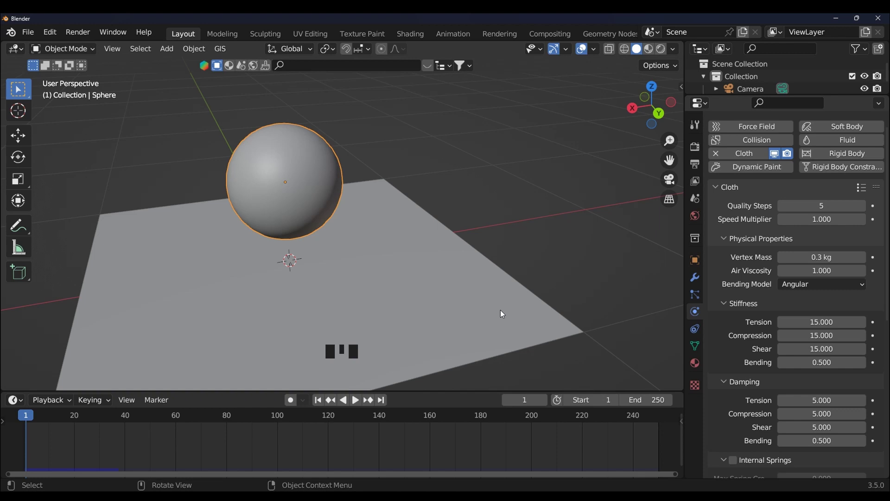
- Replay the cloth simulation to watch the 0.3 kg sphere dent onto the plane
left_click_drag(505, 314, 577, 302)
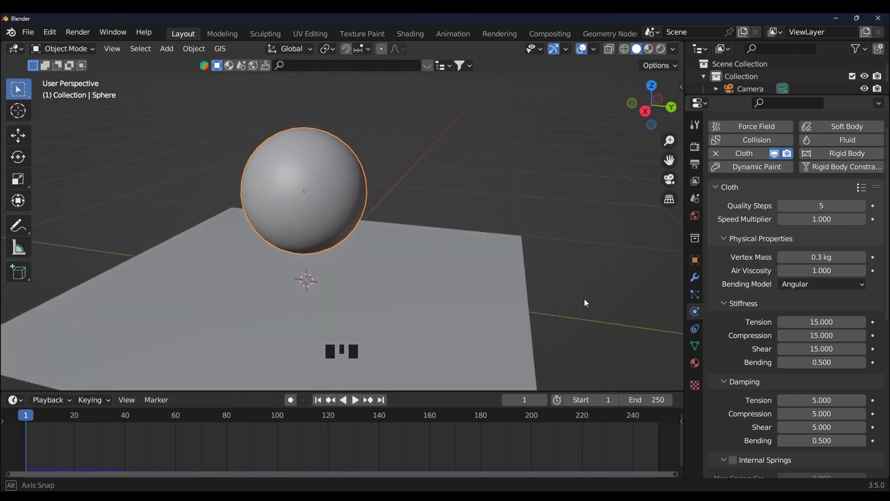
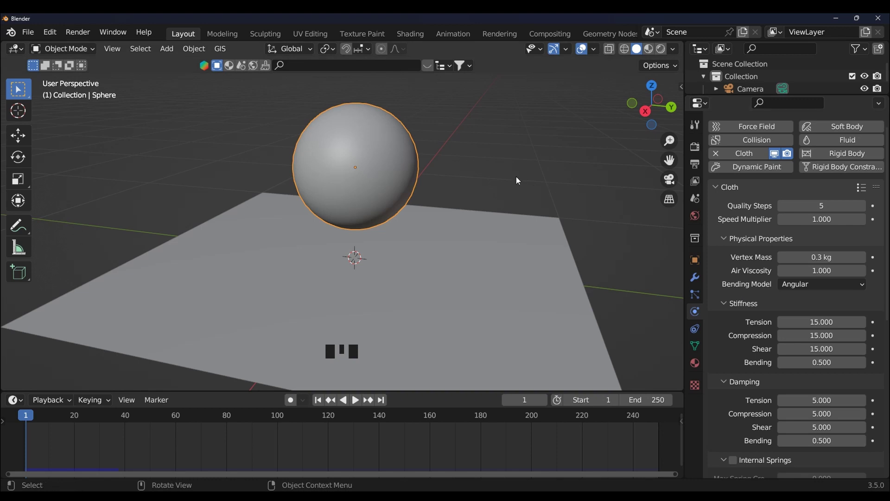
key("space")
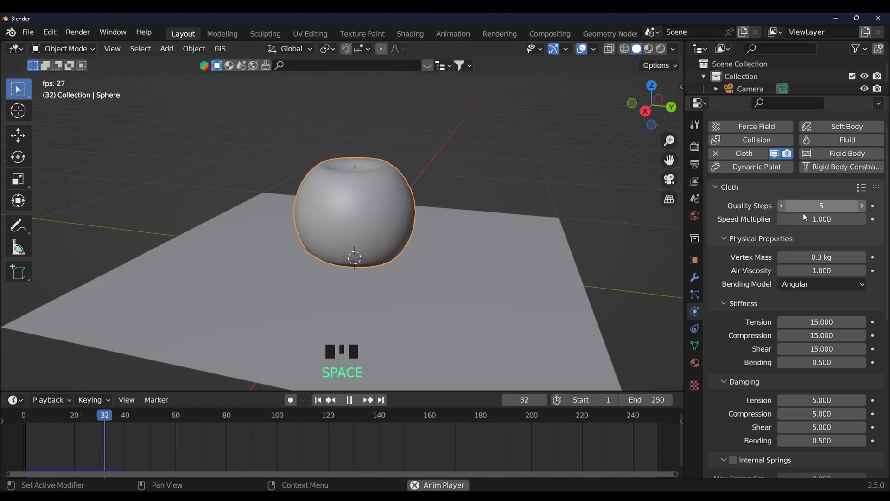
key("space")
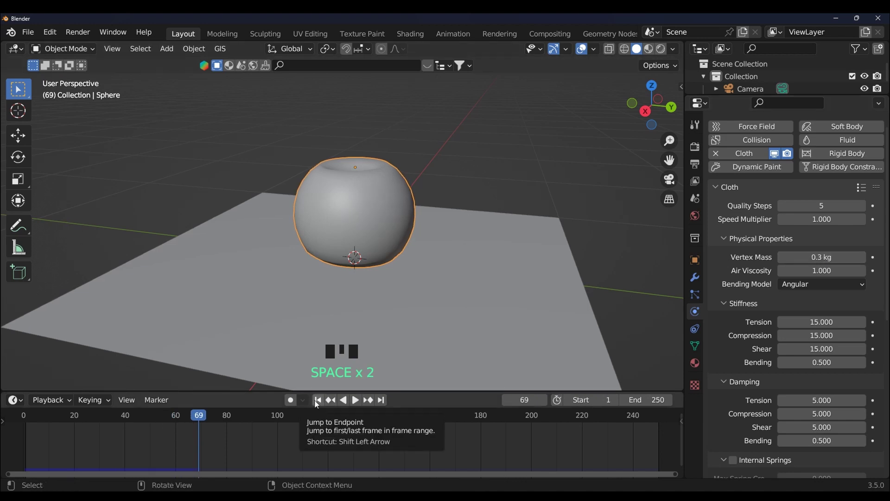
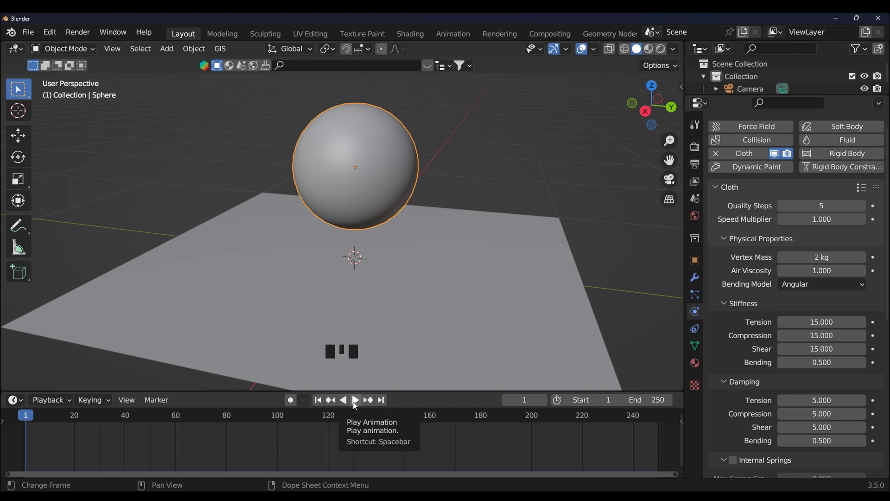
- Replay the 2 kg simulation so the sphere crumples flat, then bring up the cloth preset list
left_click_drag(354, 405, 354, 405)
key("space")
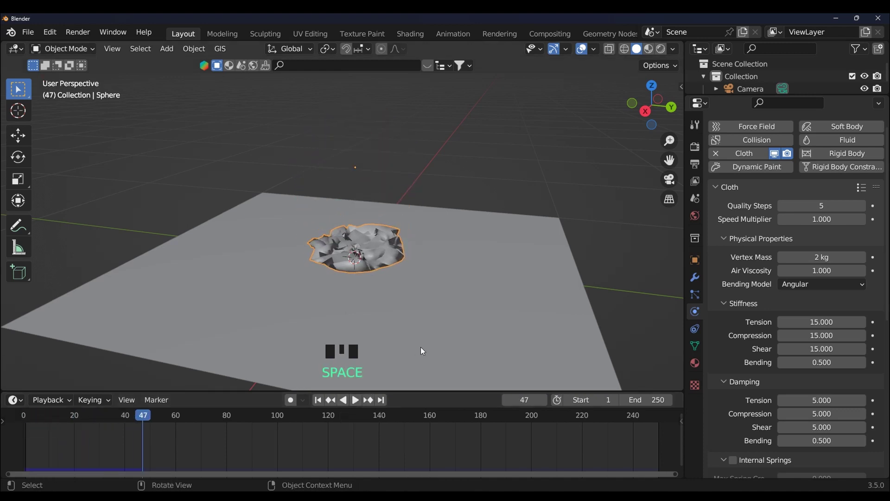
middle_click(434, 283)
scroll("up", 3)
left_click_drag(865, 189, 830, 209)
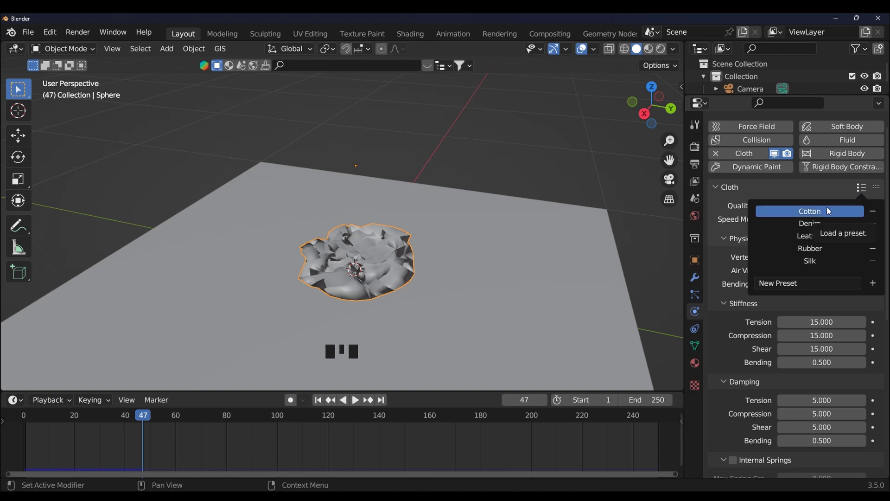
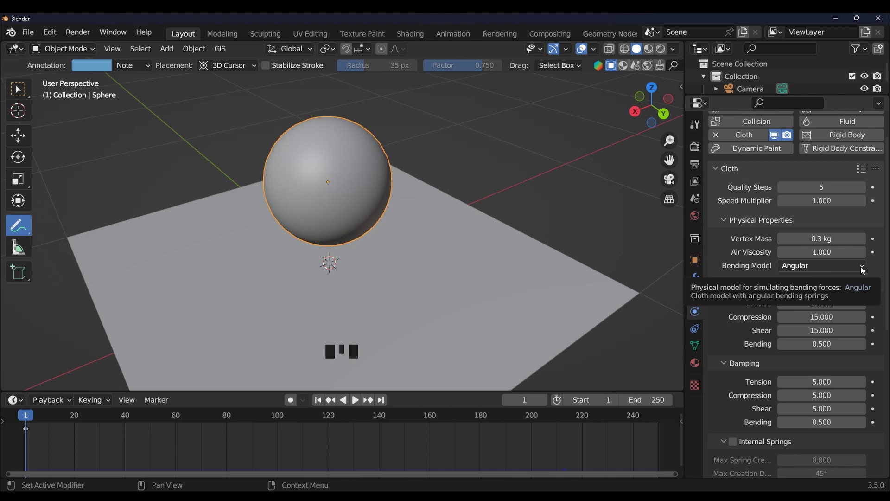
left_click_drag(865, 269, 812, 267)
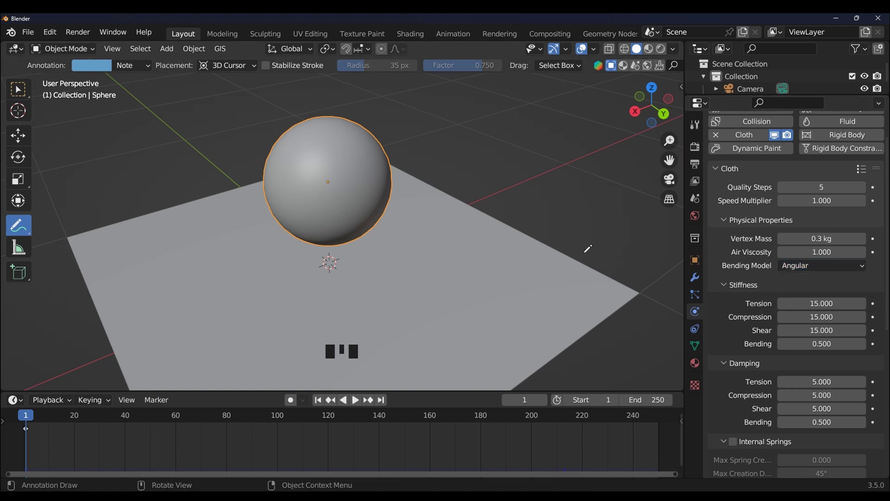
left_click_drag(18, 98, 439, 151)
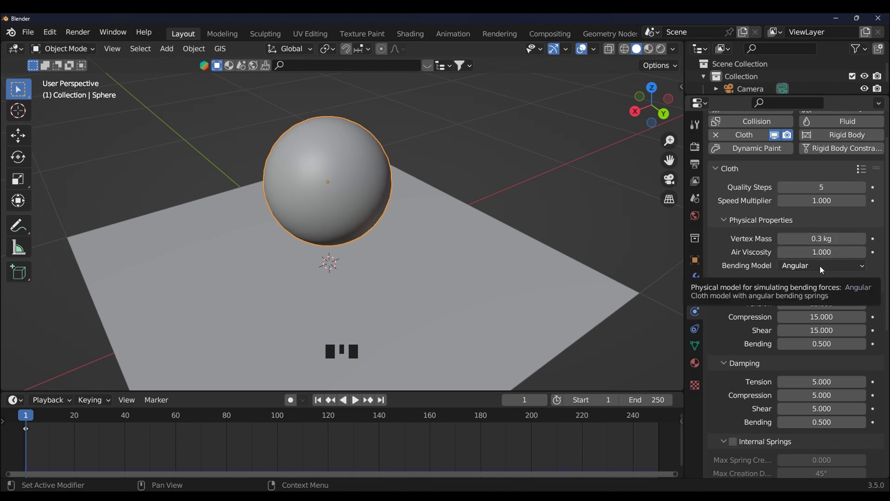
left_click_drag(823, 270, 845, 272)
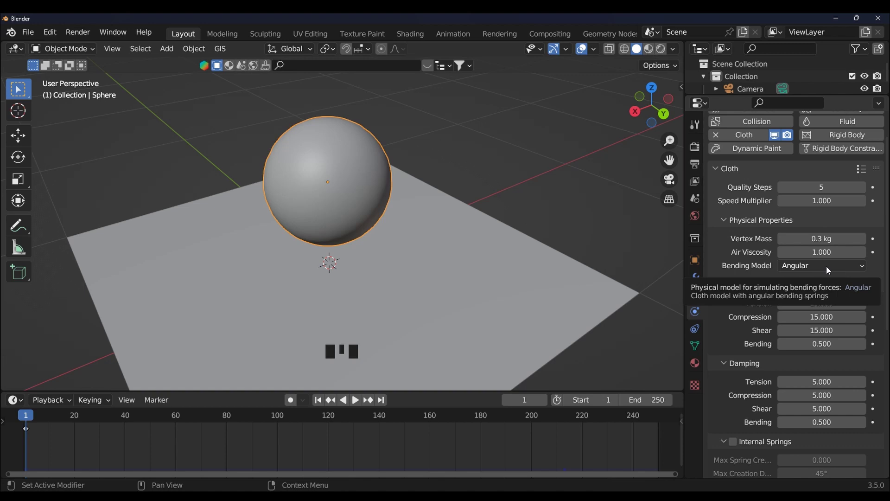
- Replay the current simulation briefly and inspect the sphere from the plane side
key("space")
key("space")
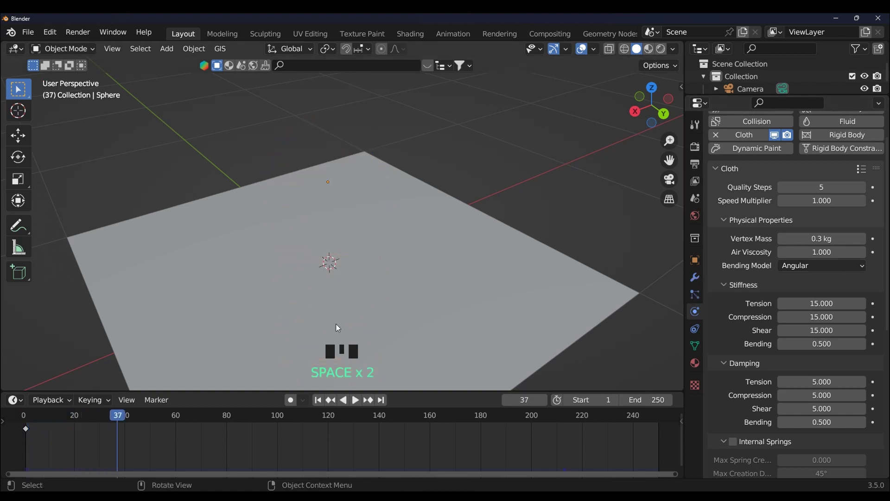
left_click_drag(318, 406, 788, 316)
scroll("up", 3)
- Set shear stiffness to 5.000 and replay so the sphere sags with a deep top dent
key("space")
key("space")
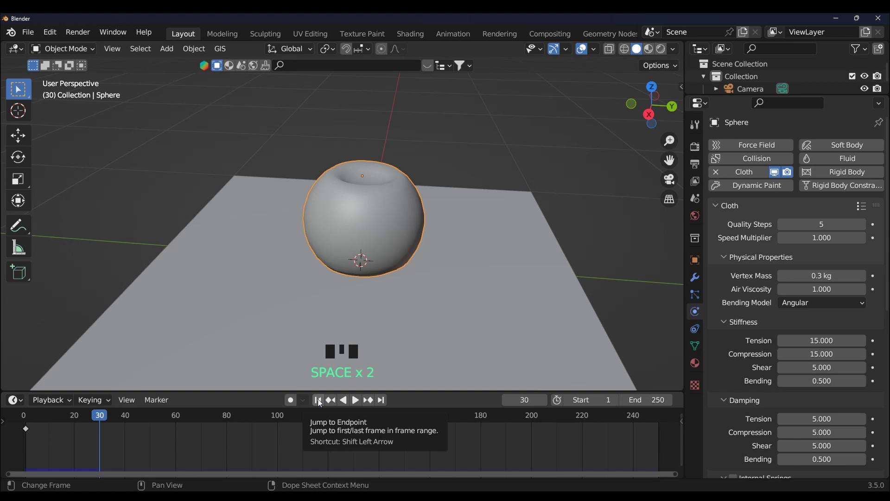
left_click_drag(321, 403, 834, 309)
key("space")
middle_click(525, 317)
scroll("up", 3)
- Switch the bending model to Linear and replay, collapsing the sphere into a crumpled bowl
left_click_drag(431, 319, 864, 305)
left_click_drag(864, 305, 367, 297)
key("space")
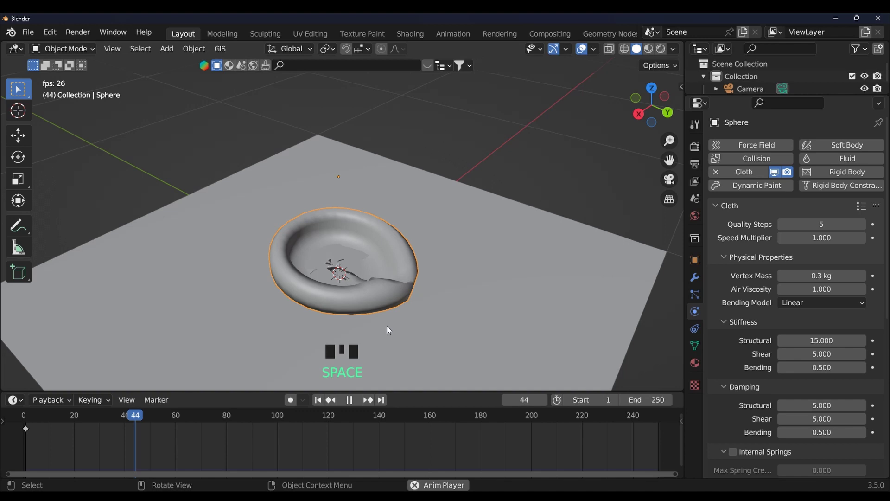
key("space")
left_click_drag(353, 342, 433, 281)
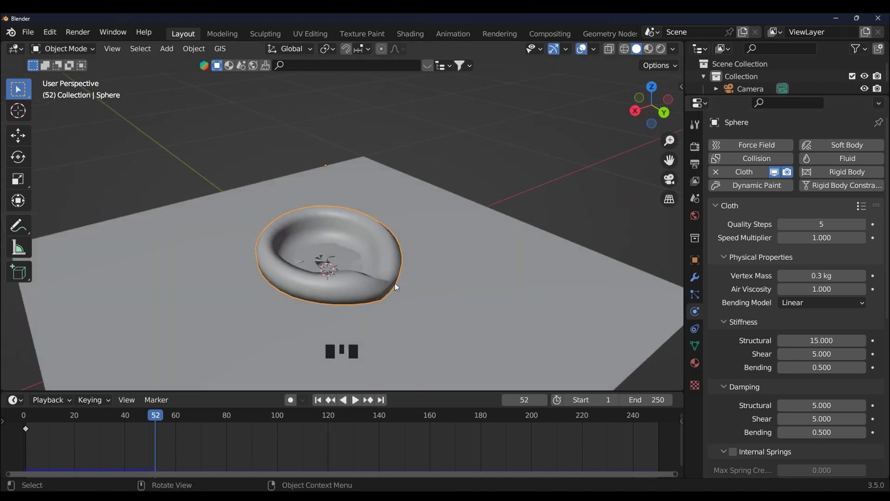